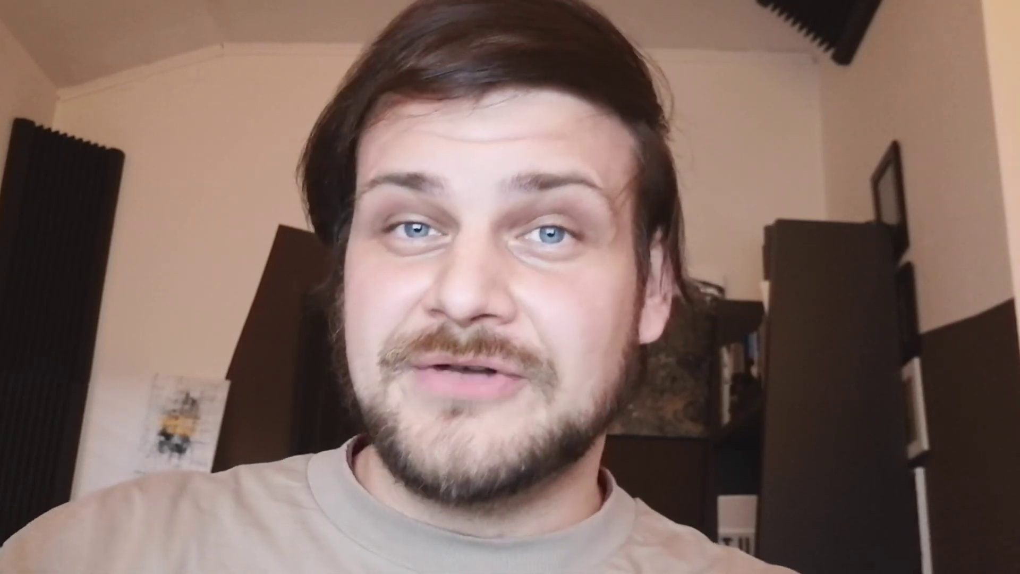
Select and delete the default camera, light and cube so the scene is empty.
key("n")
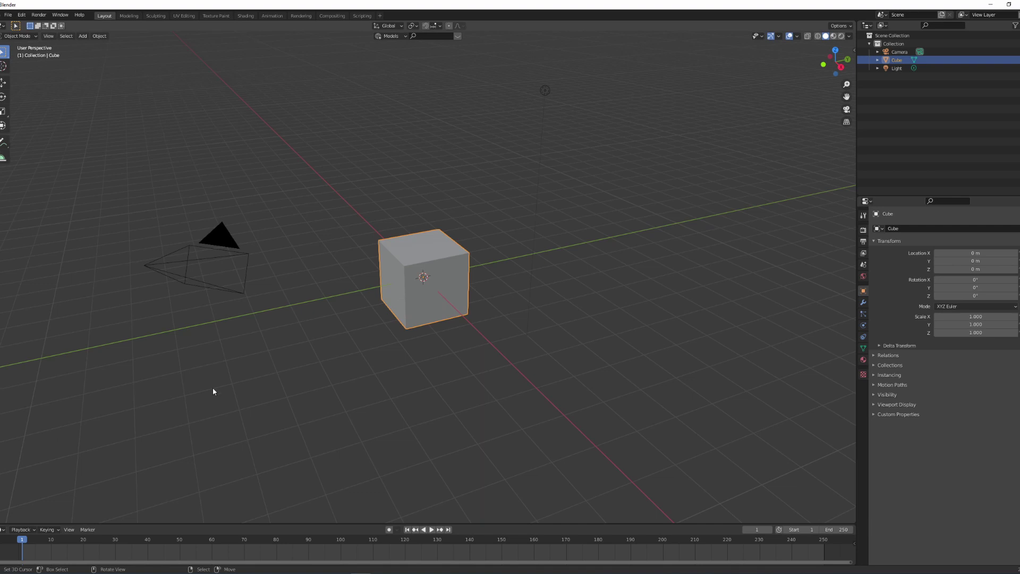
middle_click(293, 386)
key("a")
key("a")
middle_click(412, 319)
key("x")
left_click(422, 320)
Switch to front view and add a fresh cube at the origin.
middle_click(420, 322)
middle_click(405, 355)
key("KP_1")
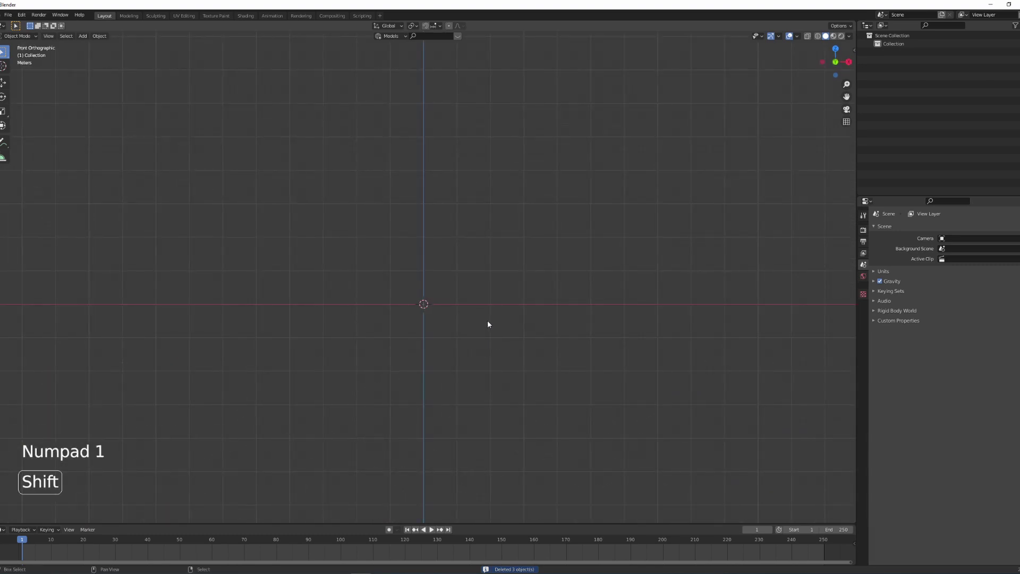
key("shift+a")
Scale the cube to 0.1 in Z and enlarge it uniformly into a broad floor slab, then apply the scale.
scroll("up", 3)
middle_click(590, 347)
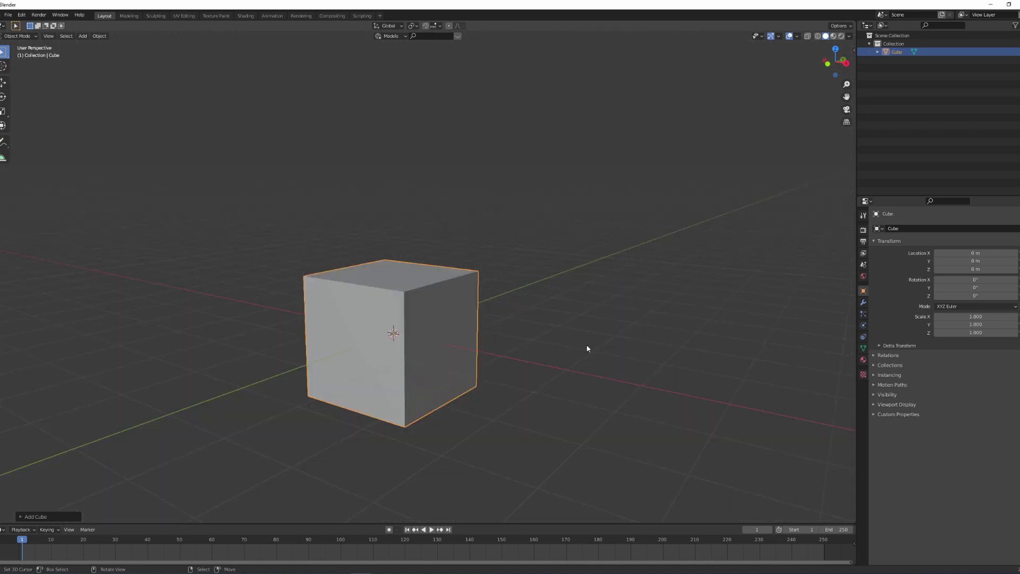
key("s")
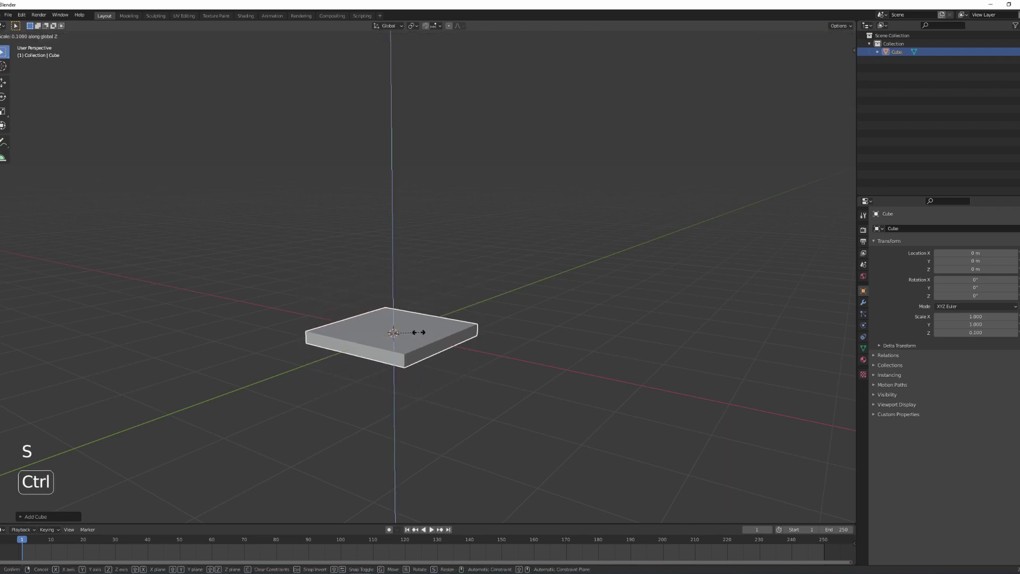
middle_click(477, 373)
scroll("down", 3)
key("s")
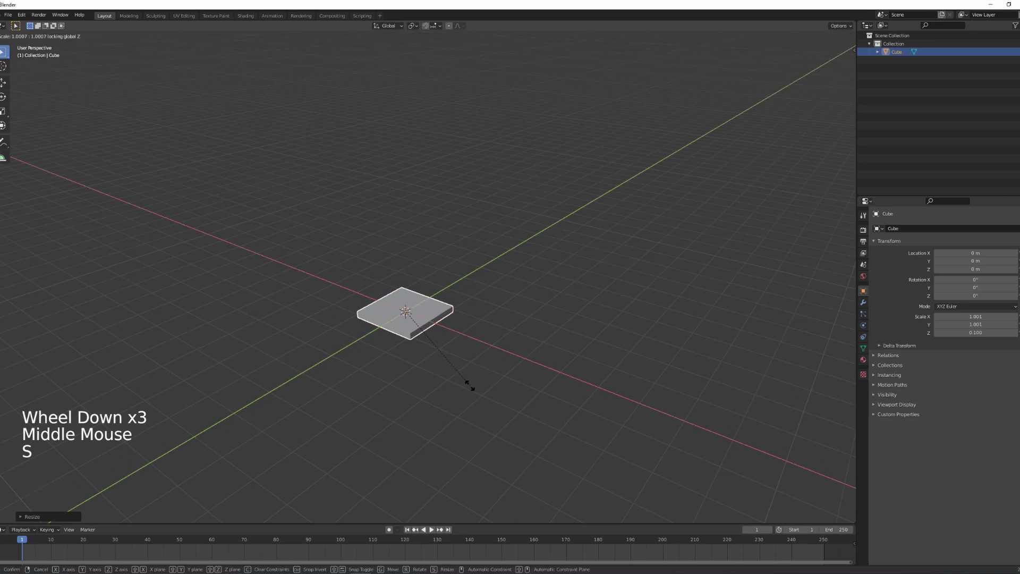
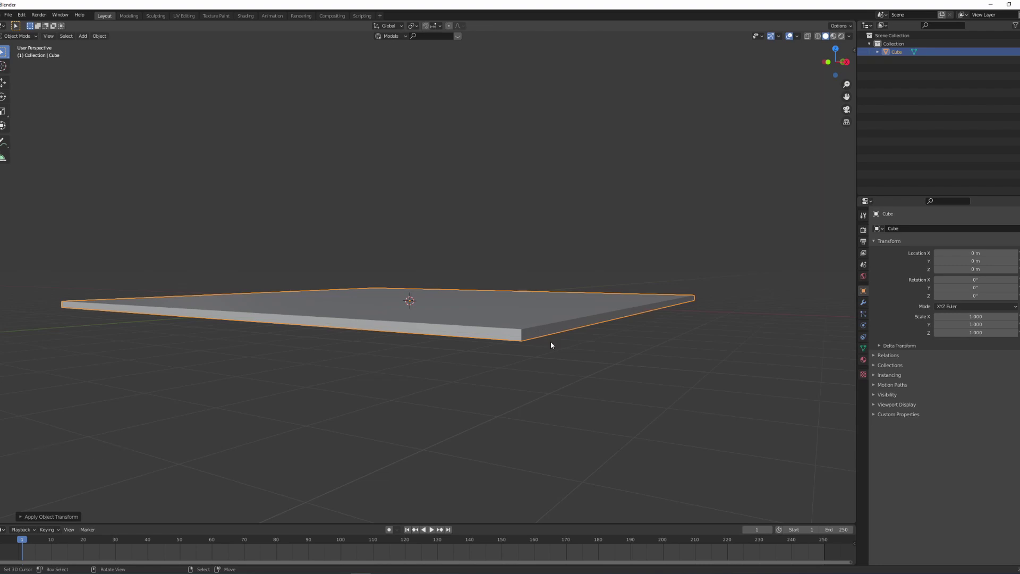
middle_click(514, 345)
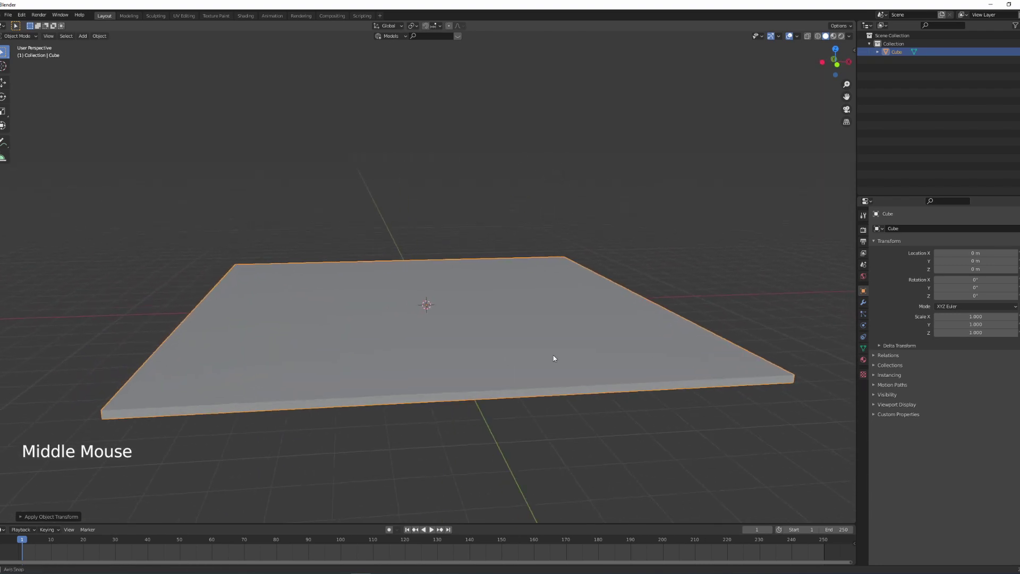
Enable Collision physics on the floor slab in the Physics properties.
middle_click(550, 359)
middle_click(523, 357)
middle_click(524, 382)
key("KP_1")
left_click(867, 323)
left_click(915, 249)
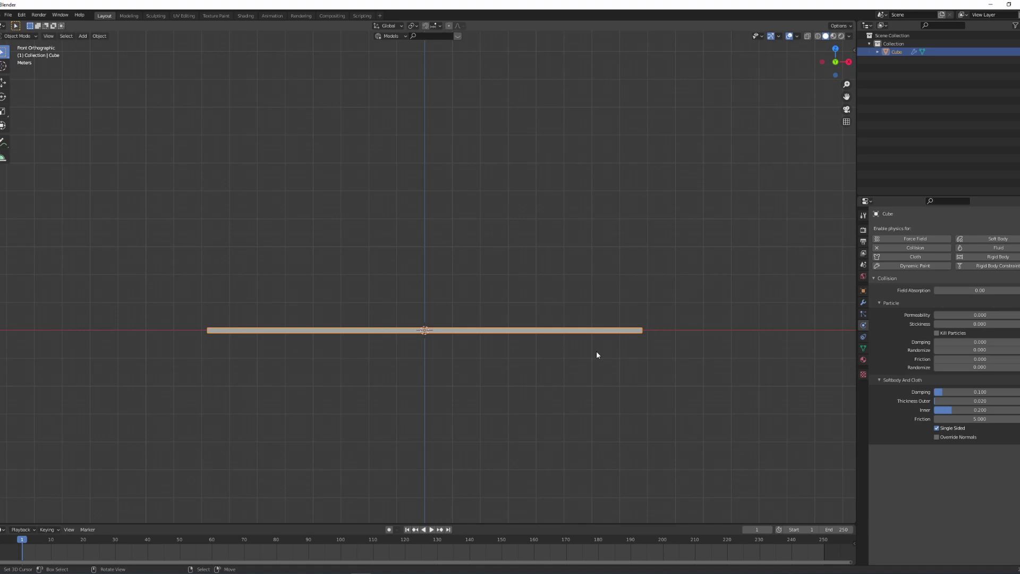
middle_click(600, 378)
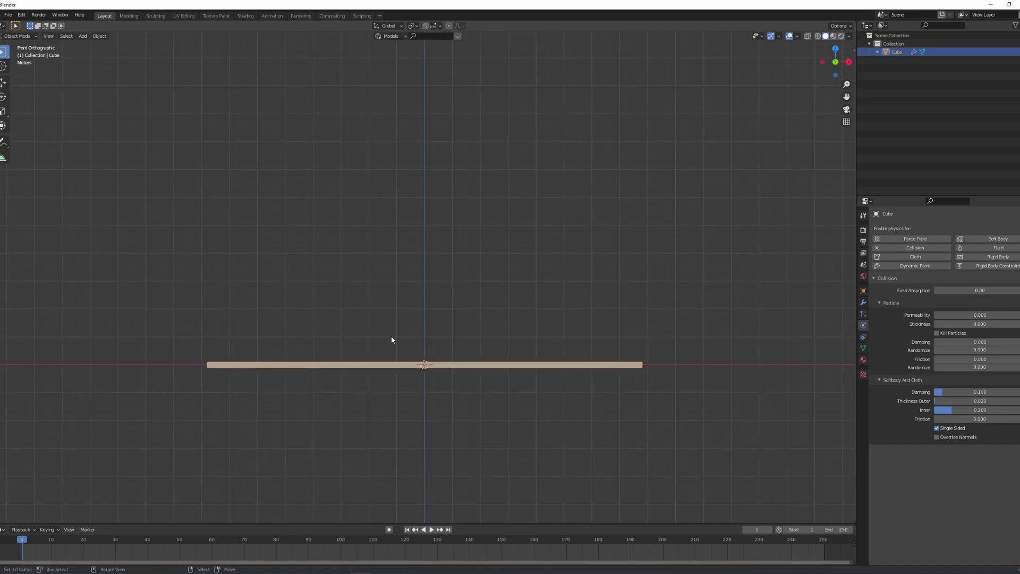
key("shift+a")
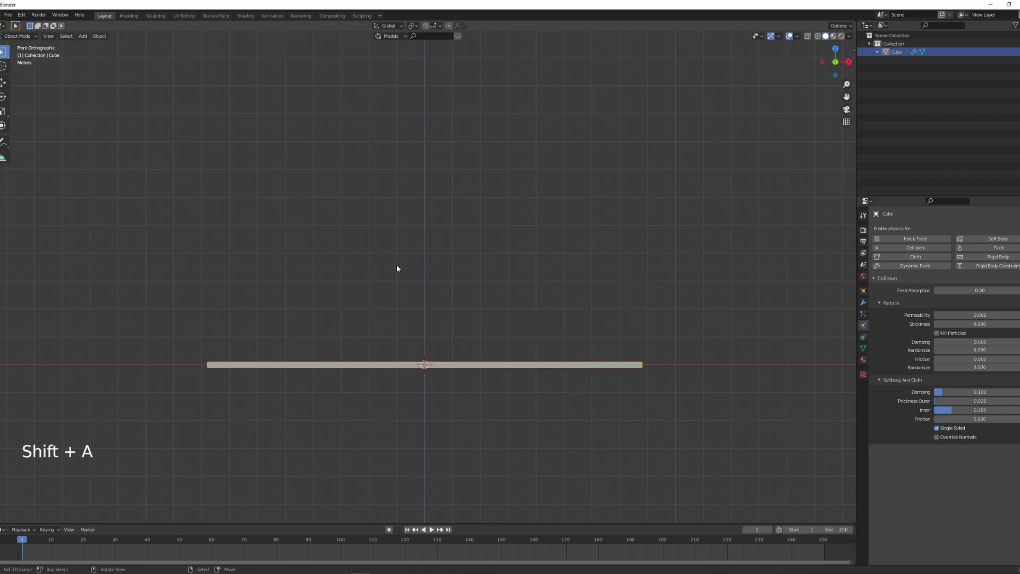
Add a second cube and raise it 7 units above the floor along Z.
key("shift+a")
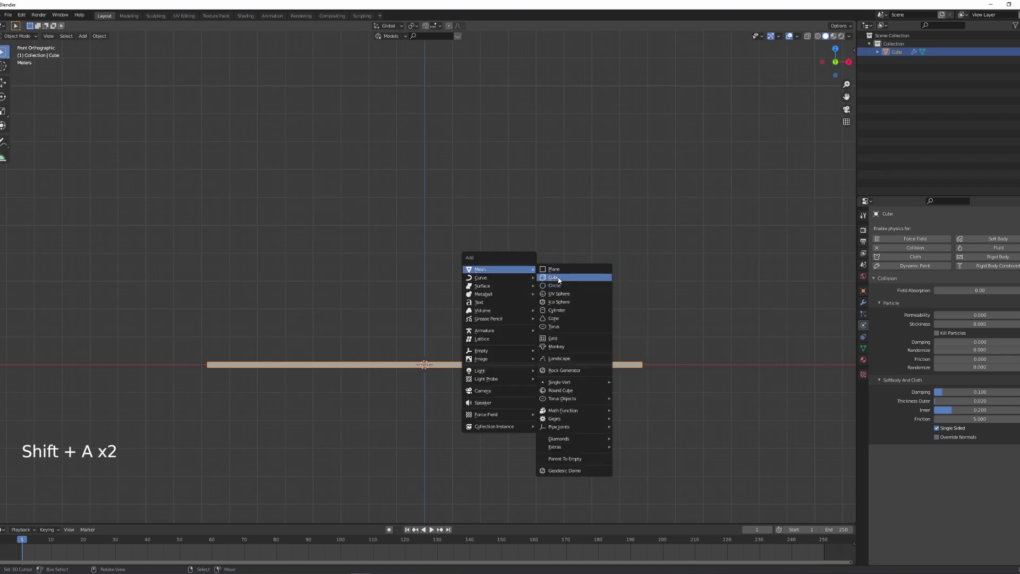
key("g")
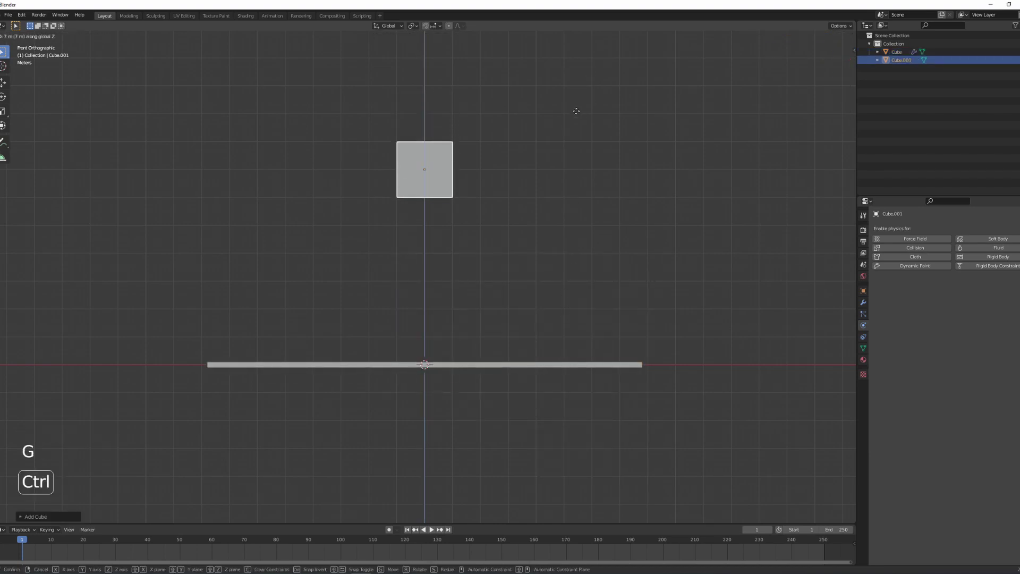
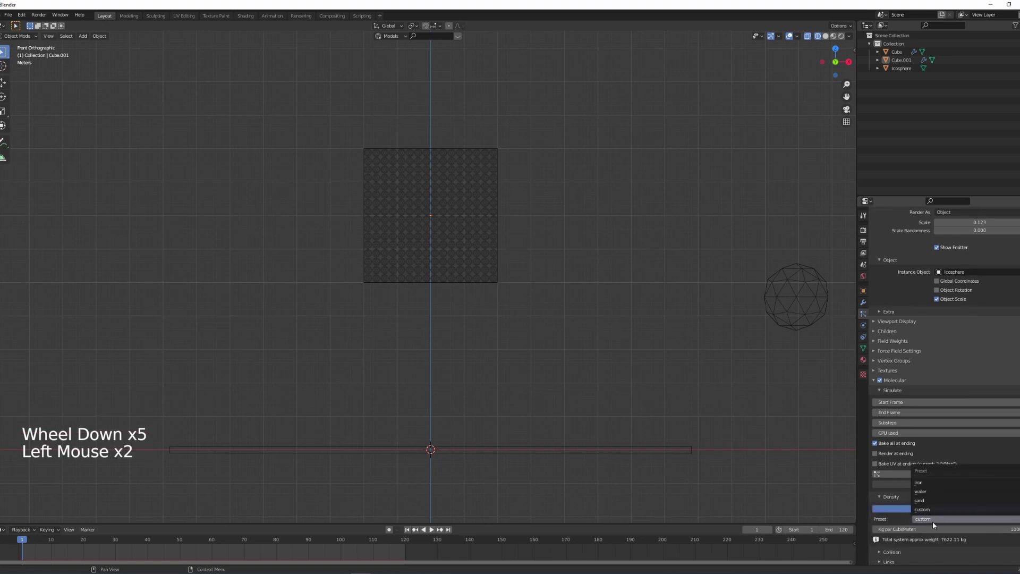
Choose the sand density preset, giving about 1555 kg total particle weight.
scroll("down", 3)
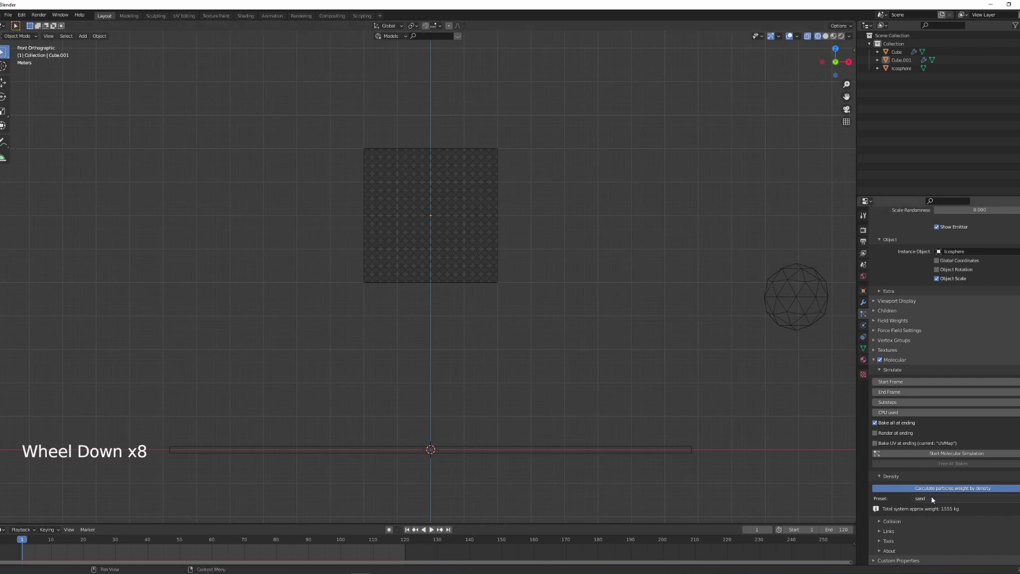
Enable collision with others, particle linking and linking with other systems in the Molecular panel.
left_click(896, 522)
scroll("down", 3)
left_click(926, 512)
left_click(928, 521)
scroll("down", 3)
left_click(893, 535)
scroll("down", 3)
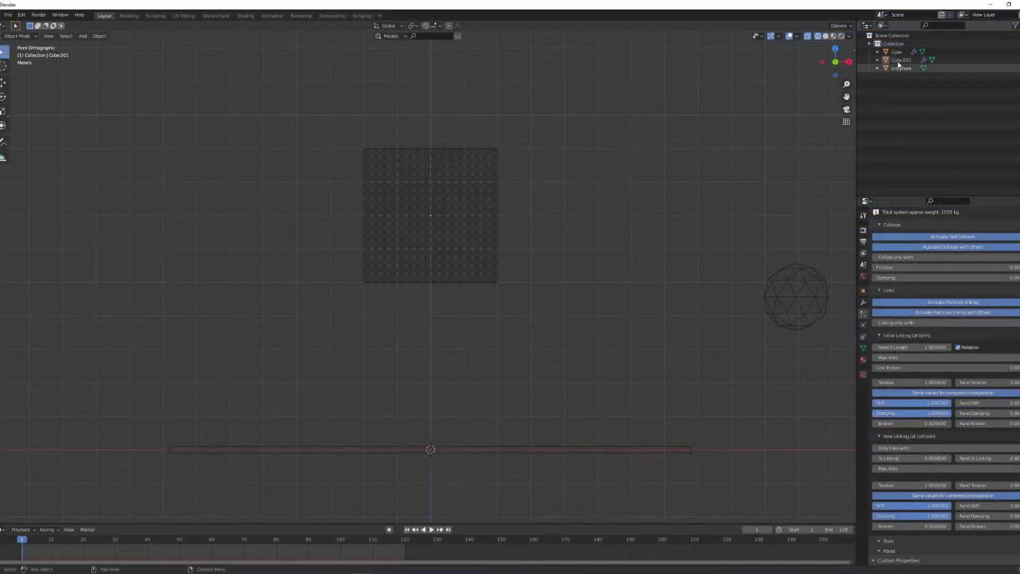
Turn the upper-right area into a Properties editor showing the Particles tab's Molecular settings.
left_click(873, 30)
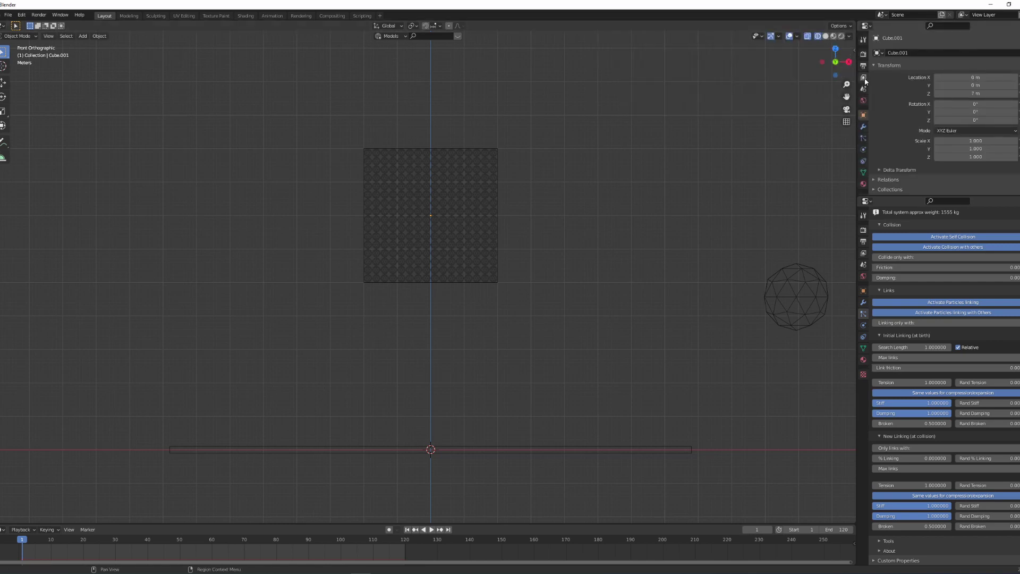
left_click(867, 142)
scroll("down", 3)
left_click(894, 181)
scroll("down", 3)
left_click(890, 130)
Scroll the new properties view to reach the Molecular Simulate section.
scroll("down", 3)
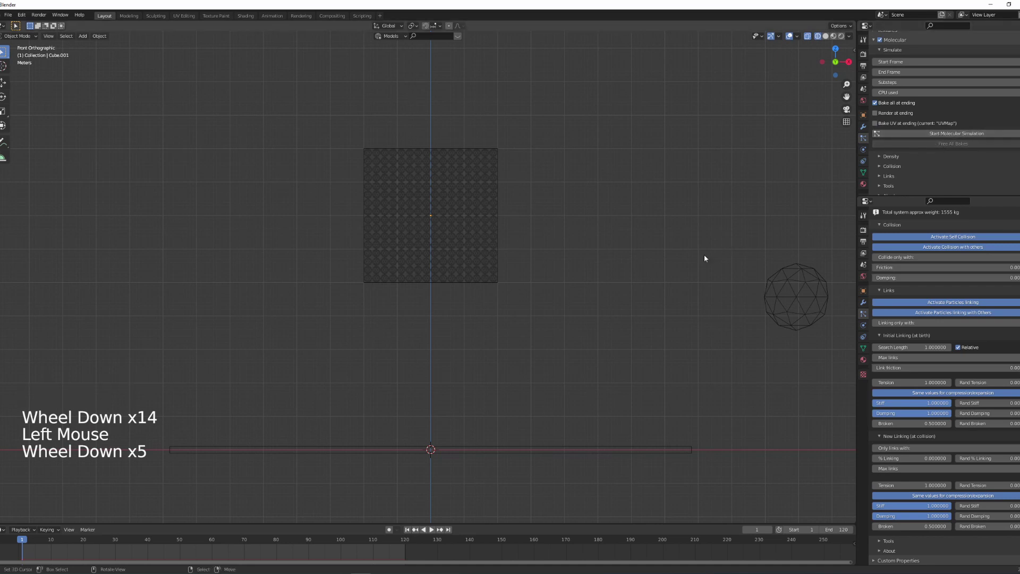
middle_click(688, 271)
scroll("up", 3)
scroll("down", 3)
scroll("up", 3)
scroll("down", 3)
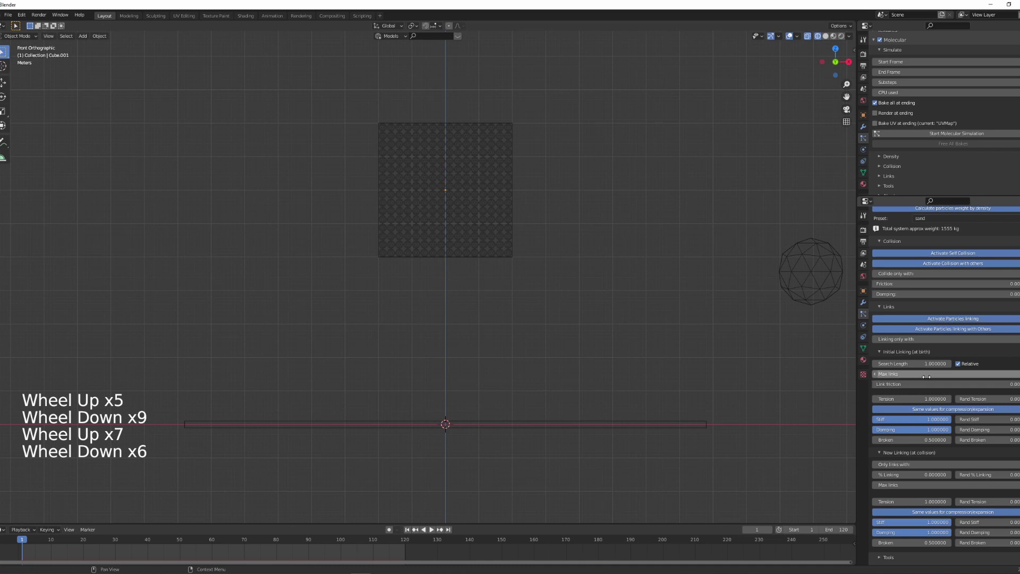
Leave front ortho view and start baking the molecular simulation.
scroll("down", 3)
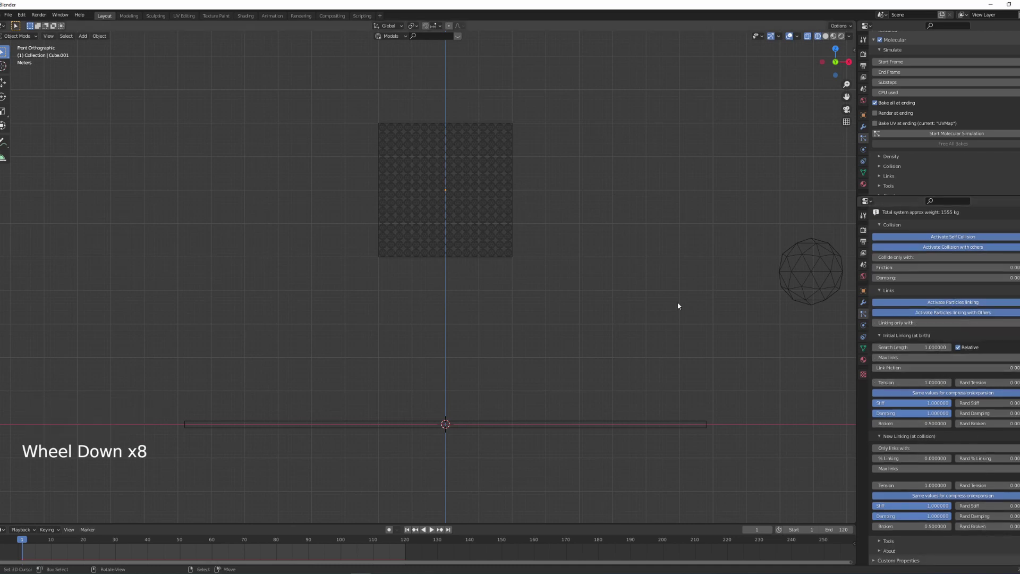
middle_click(613, 310)
middle_click(591, 320)
scroll("down", 3)
left_click(929, 136)
Orbit around the cube to watch the particles fall and scatter across the slab.
middle_click(598, 333)
key("z")
scroll("up", 3)
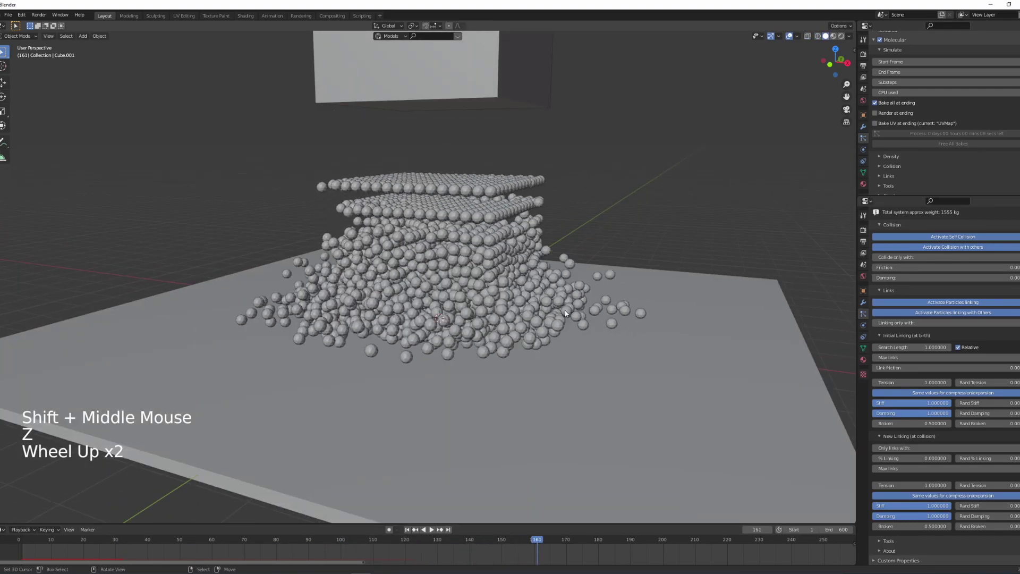
scroll("down", 3)
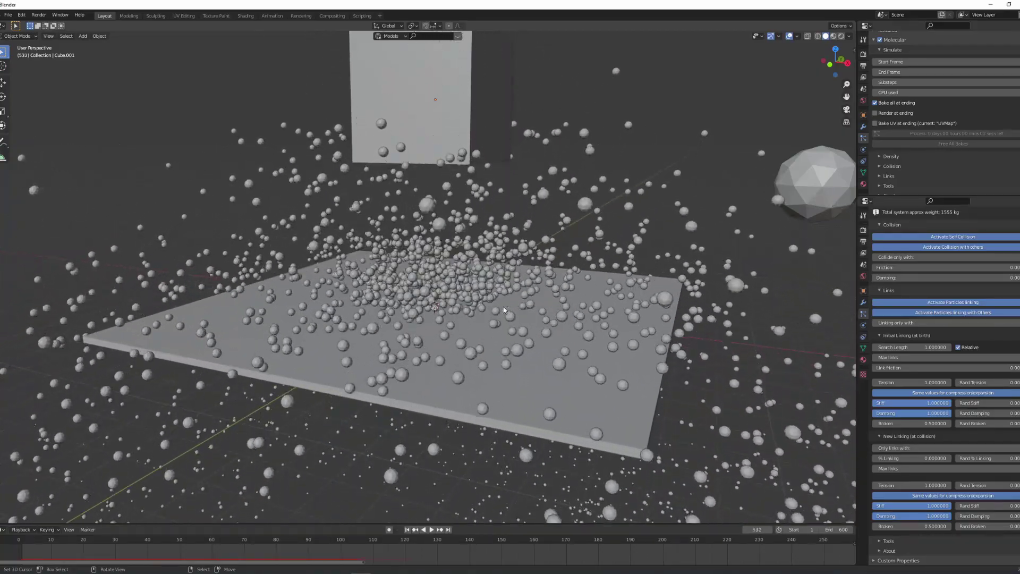
Set new-linking-at-collision % to 1.05, free all bakes and restart the molecular simulation.
middle_click(491, 317)
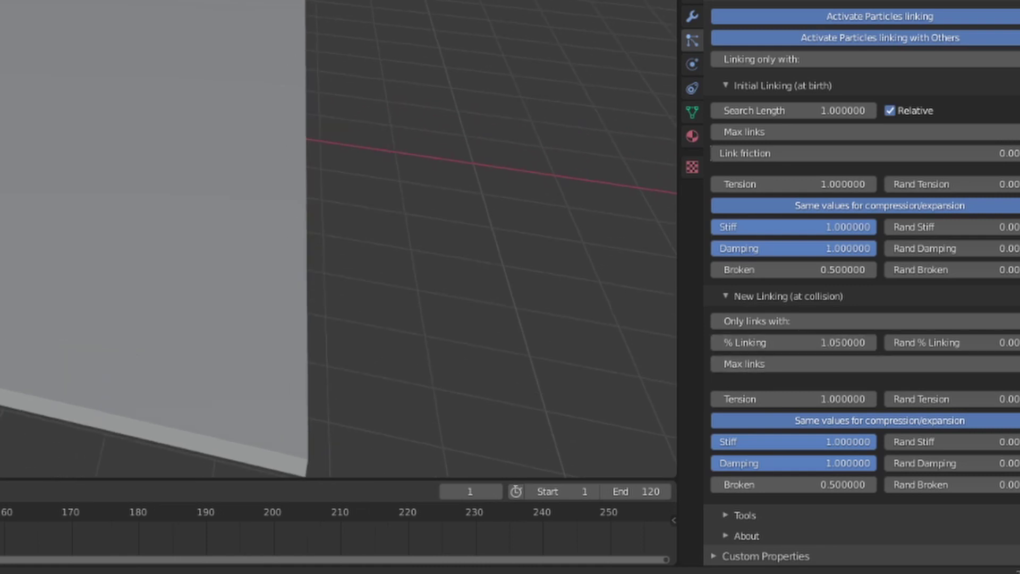
middle_click(988, 146)
scroll("up", 3)
left_click(959, 302)
left_click(955, 292)
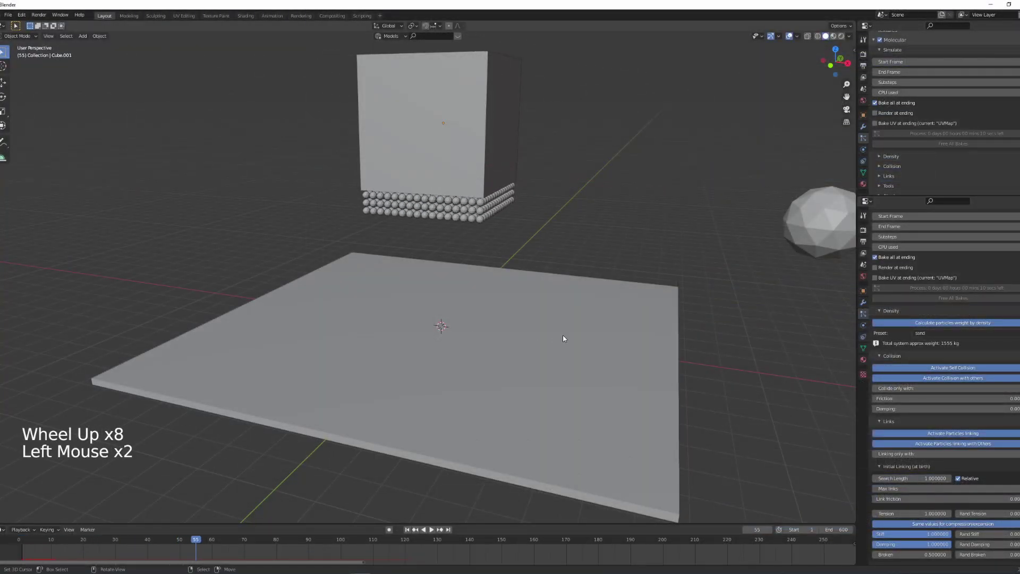
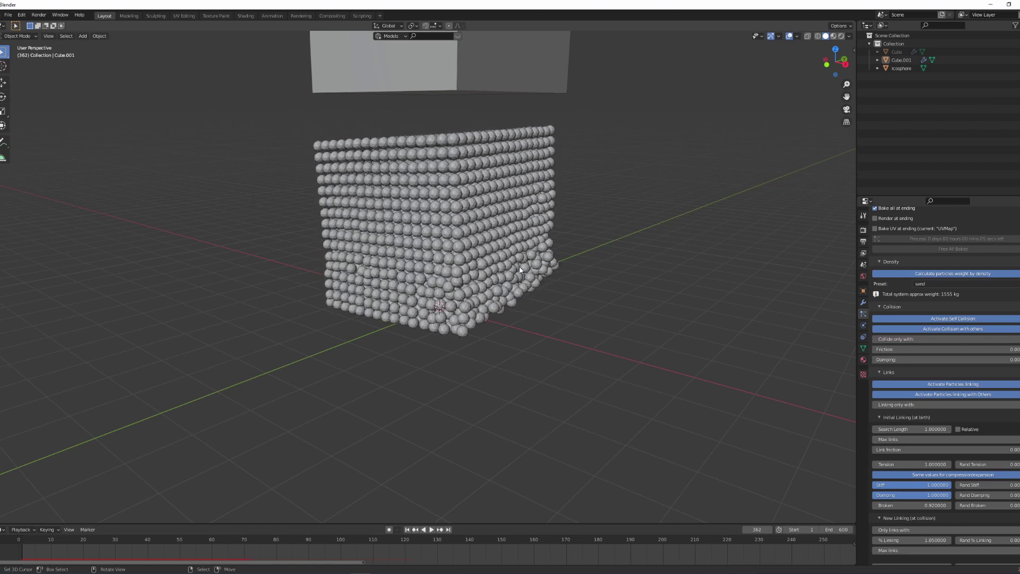
Orbit around the intact particle cube while the bake with links broken at 0.92 finishes.
middle_click(482, 306)
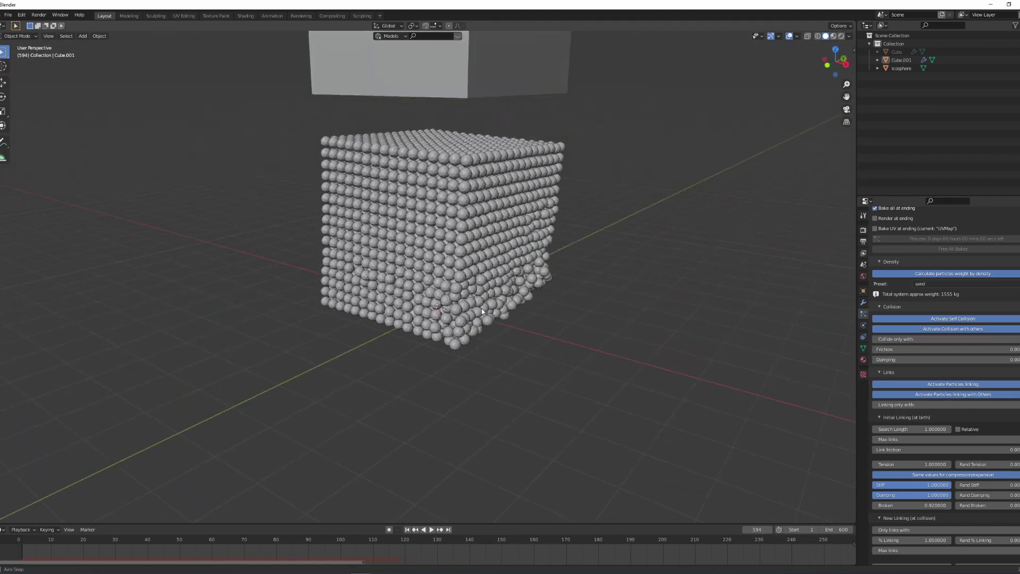
scroll("down", 3)
middle_click(486, 318)
scroll("down", 3)
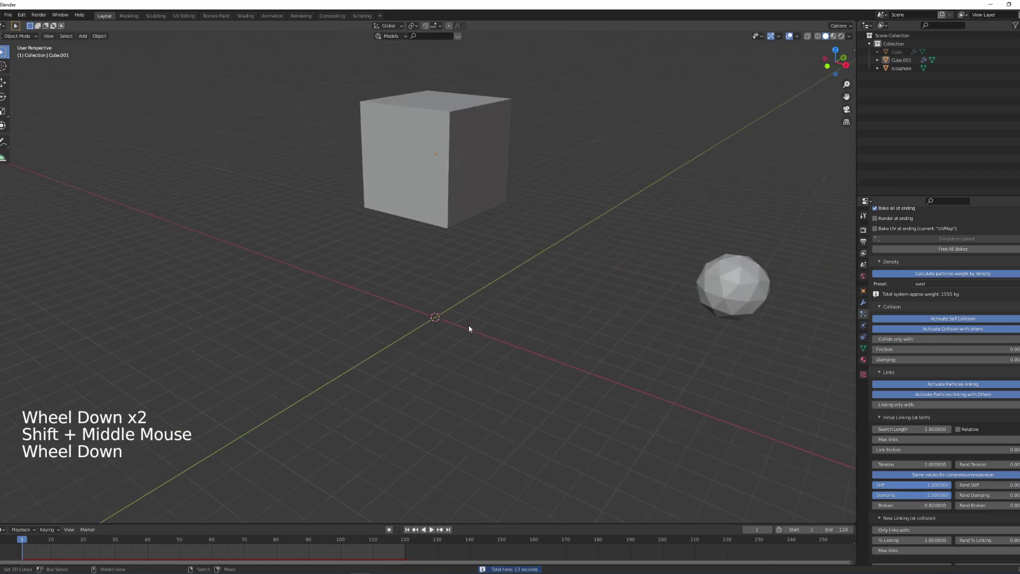
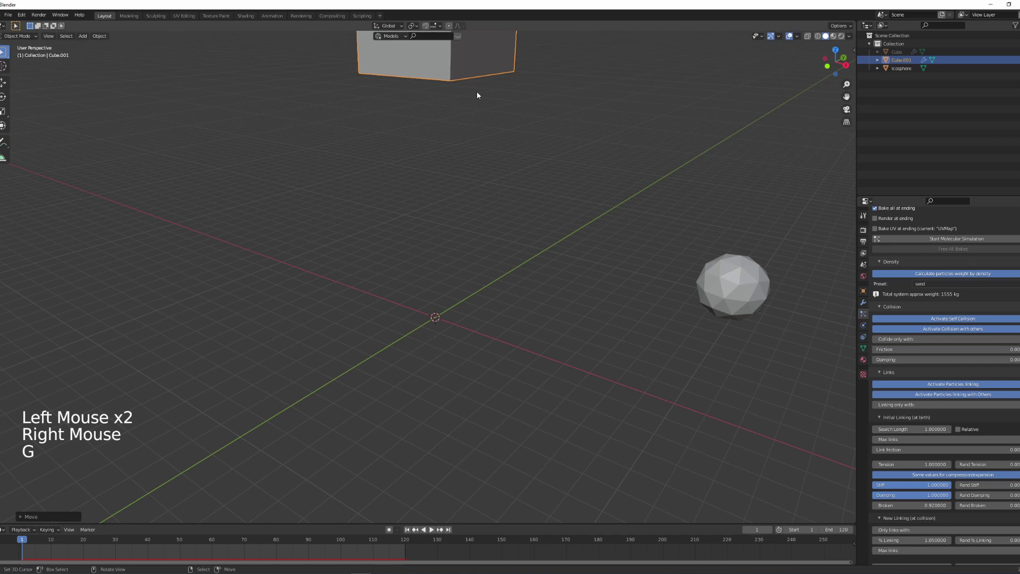
Start the Molecular bake and orbit to watch the particle cube tumble and land.
middle_click(502, 163)
scroll("up", 3)
scroll("down", 3)
left_click(911, 238)
middle_click(576, 283)
middle_click(567, 251)
scroll("up", 3)
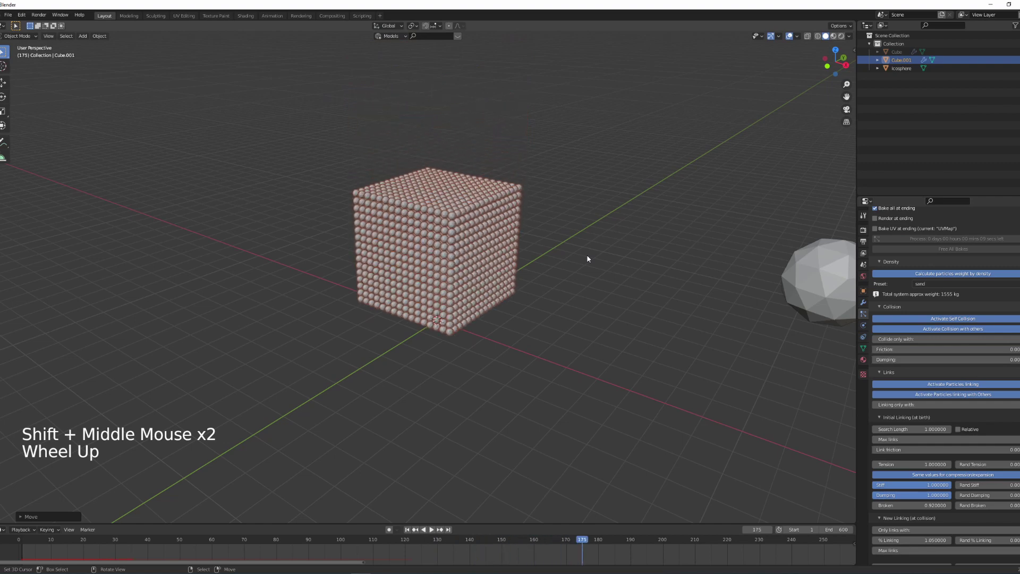
middle_click(571, 276)
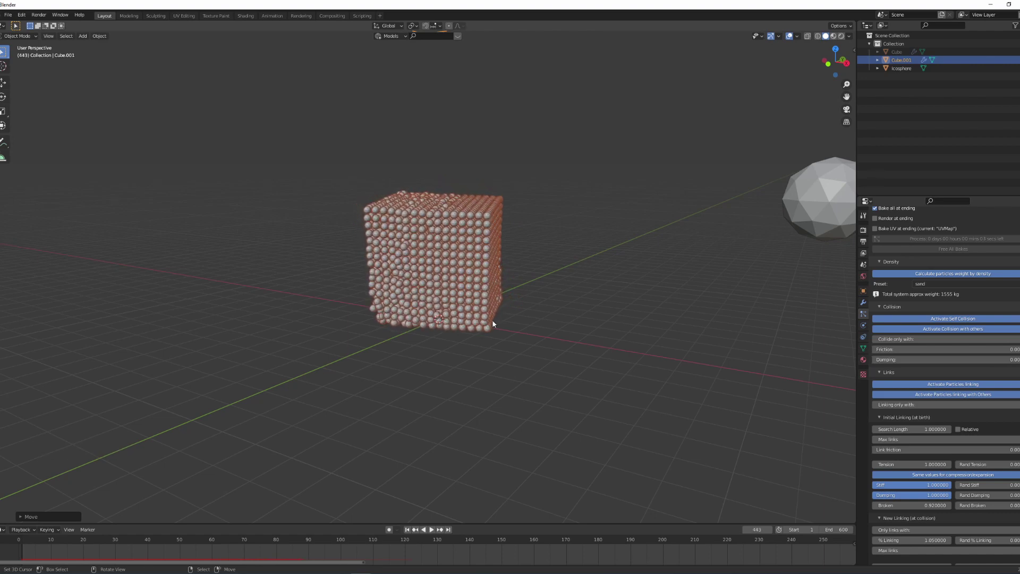
middle_click(502, 338)
middle_click(500, 342)
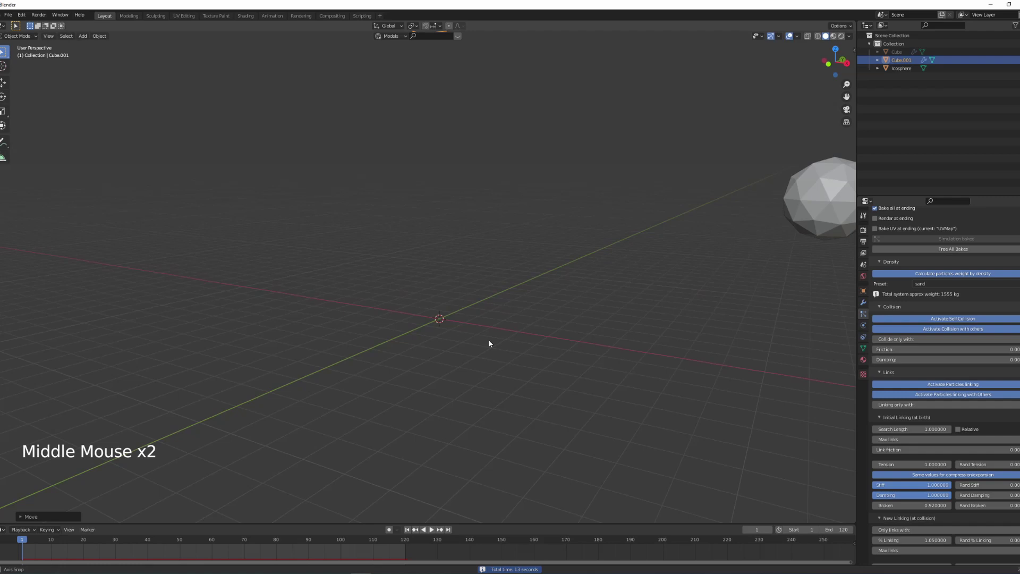
Set New Linking Broken to 0.92 and start another Molecular simulation bake.
middle_click(451, 347)
left_click(947, 251)
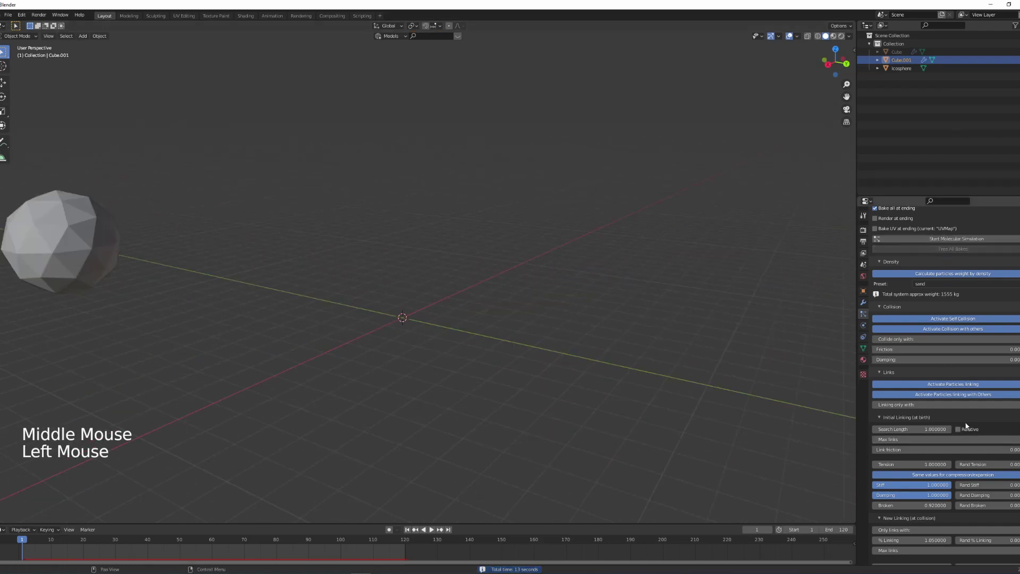
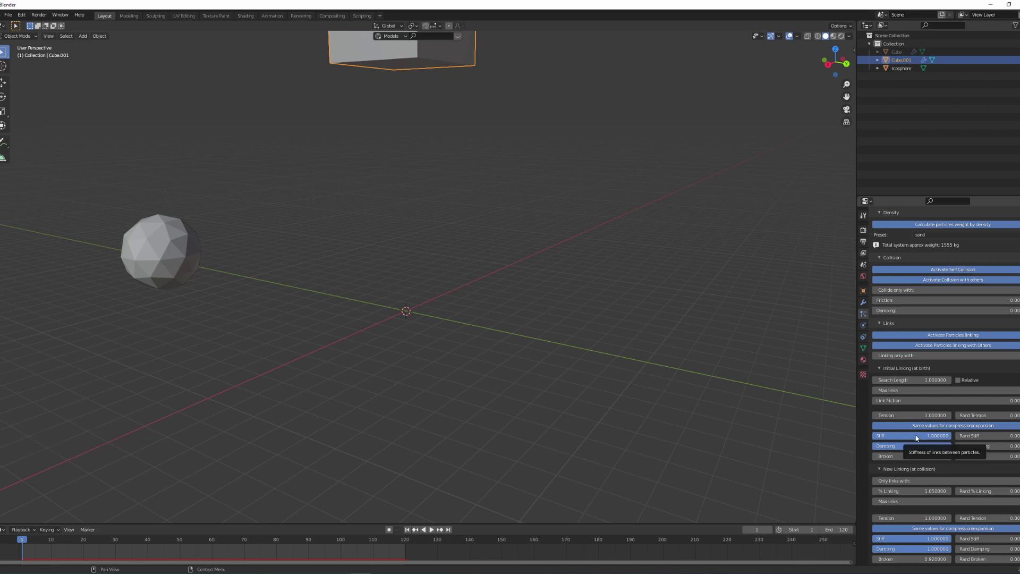
scroll("up", 3)
left_click(946, 285)
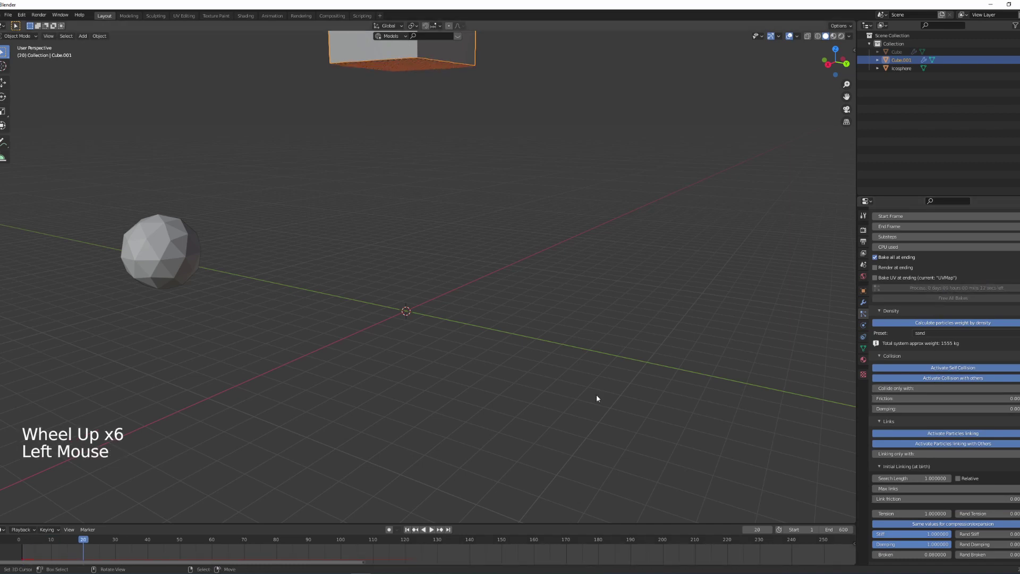
After the bake finishes, play the animation to see the cube land as a stiff lump, then stop.
scroll("down", 3)
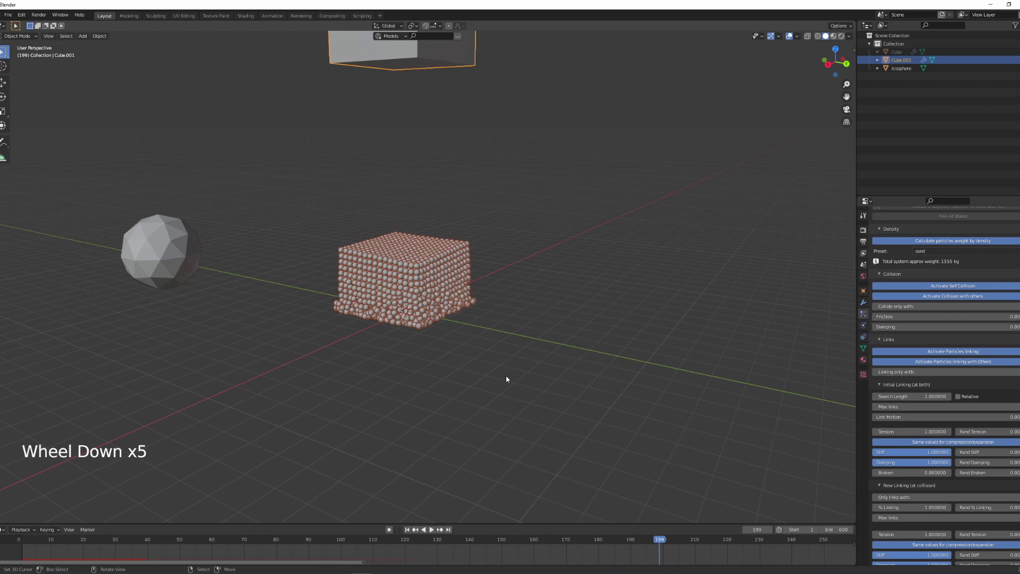
scroll("down", 3)
scroll("up", 3)
scroll("up", 3)
scroll("down", 3)
middle_click(487, 390)
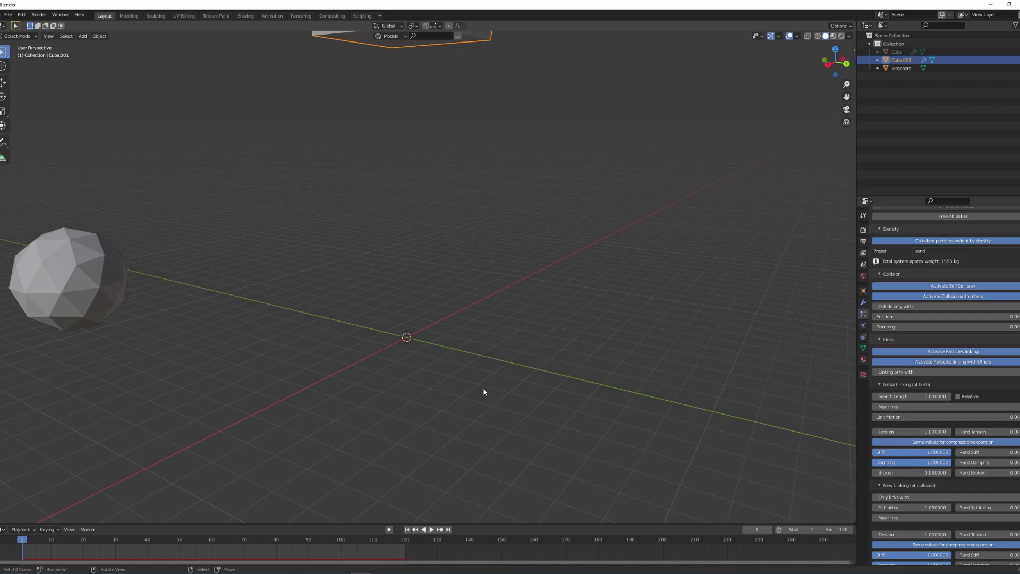
key("alt+a")
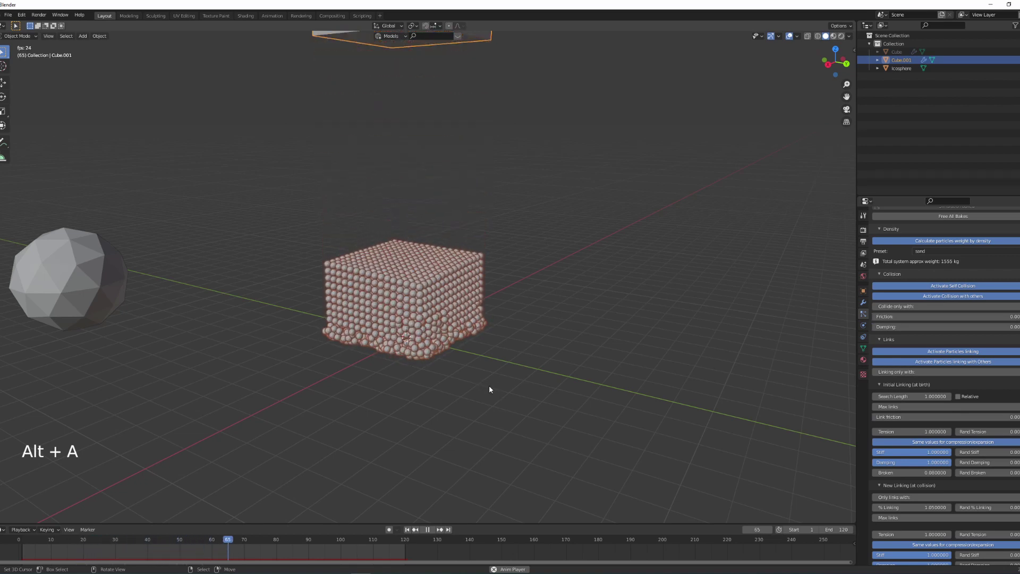
key("a")
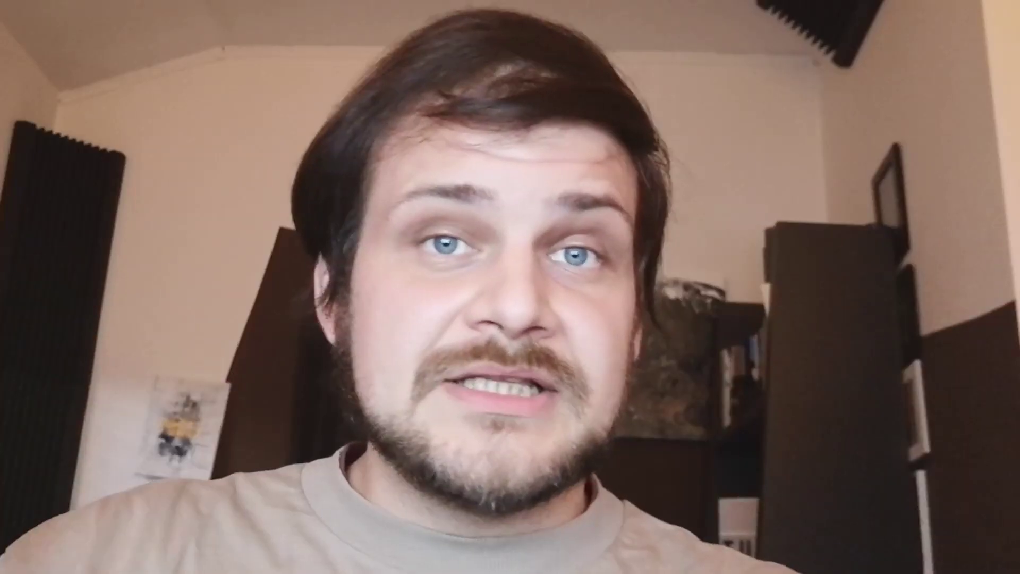